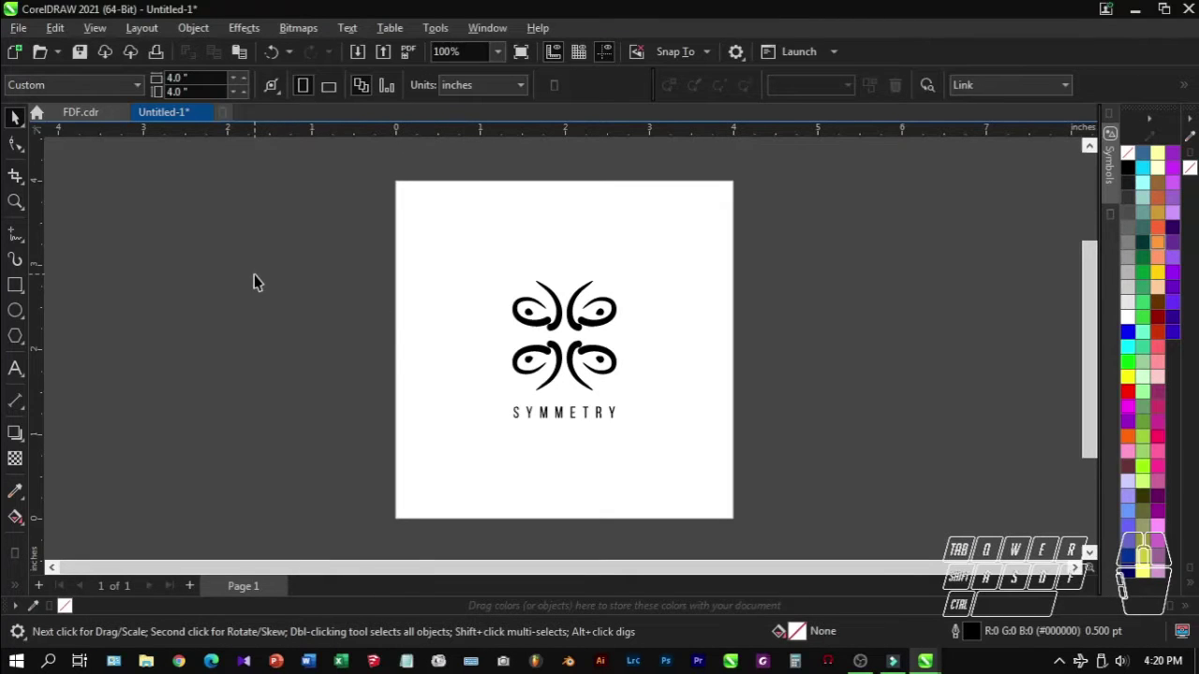
Select the existing Symmetry logo artwork and delete it to empty the page
{"action": "left_click", "coordinate": [254, 245]}
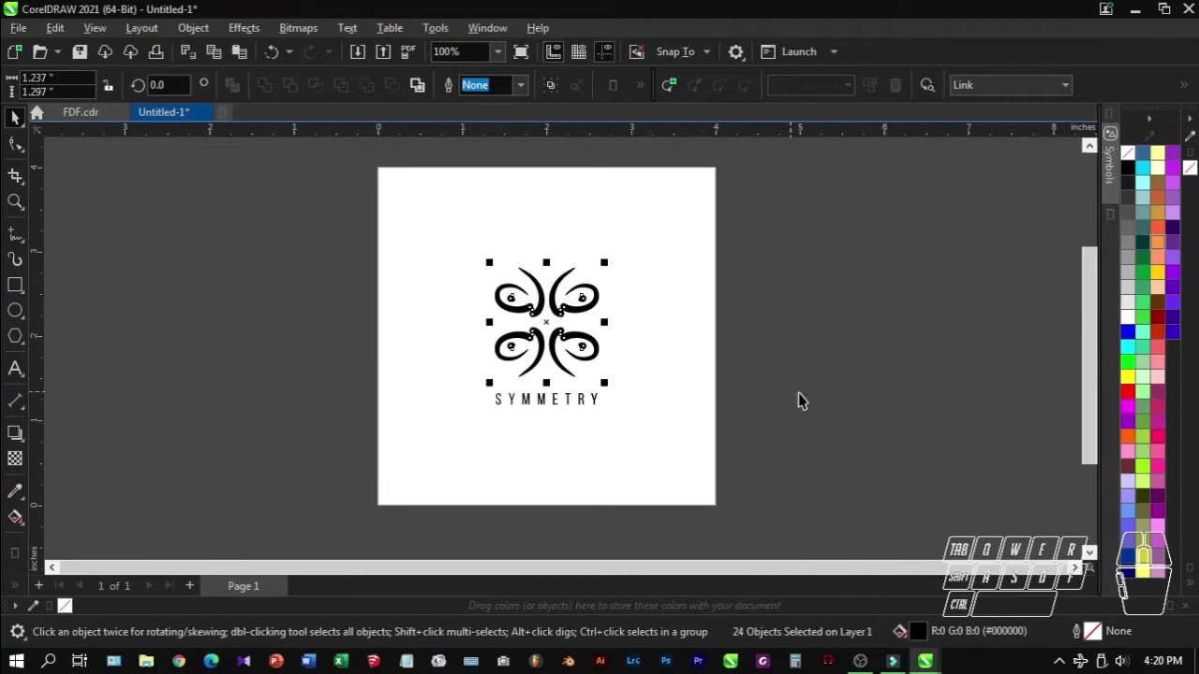
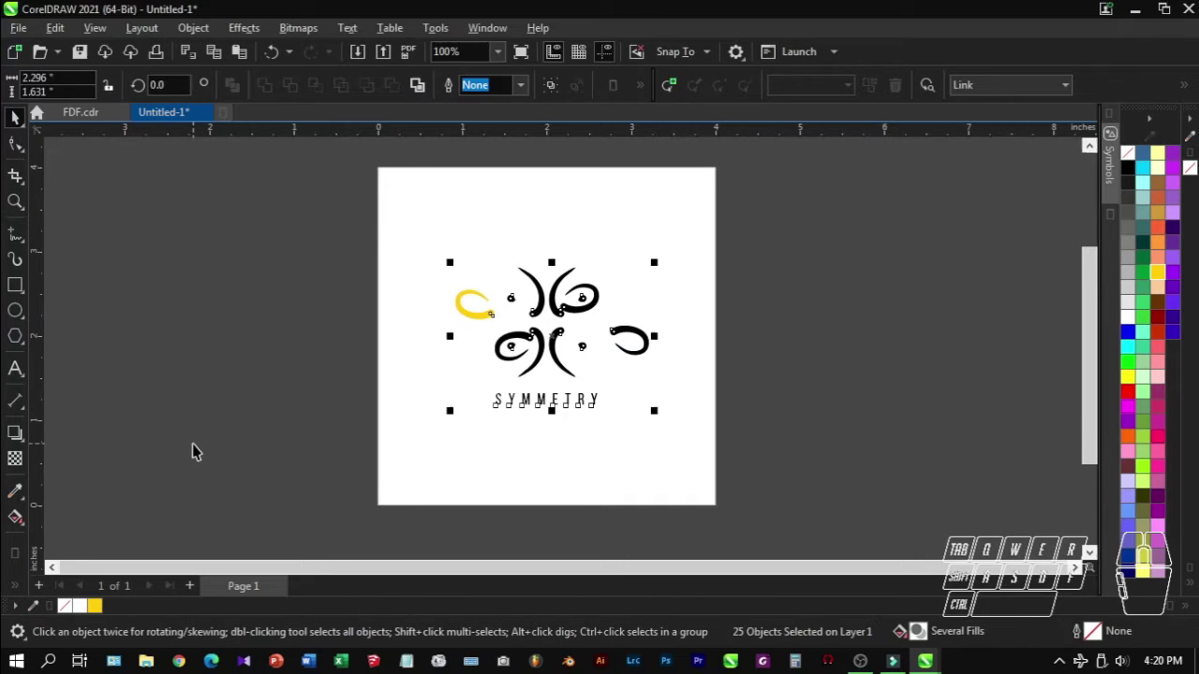
Start a new symmetry drawing via Object > Symmetry > Create New Symmetry
{"action": "left_click", "coordinate": [208, 30]}
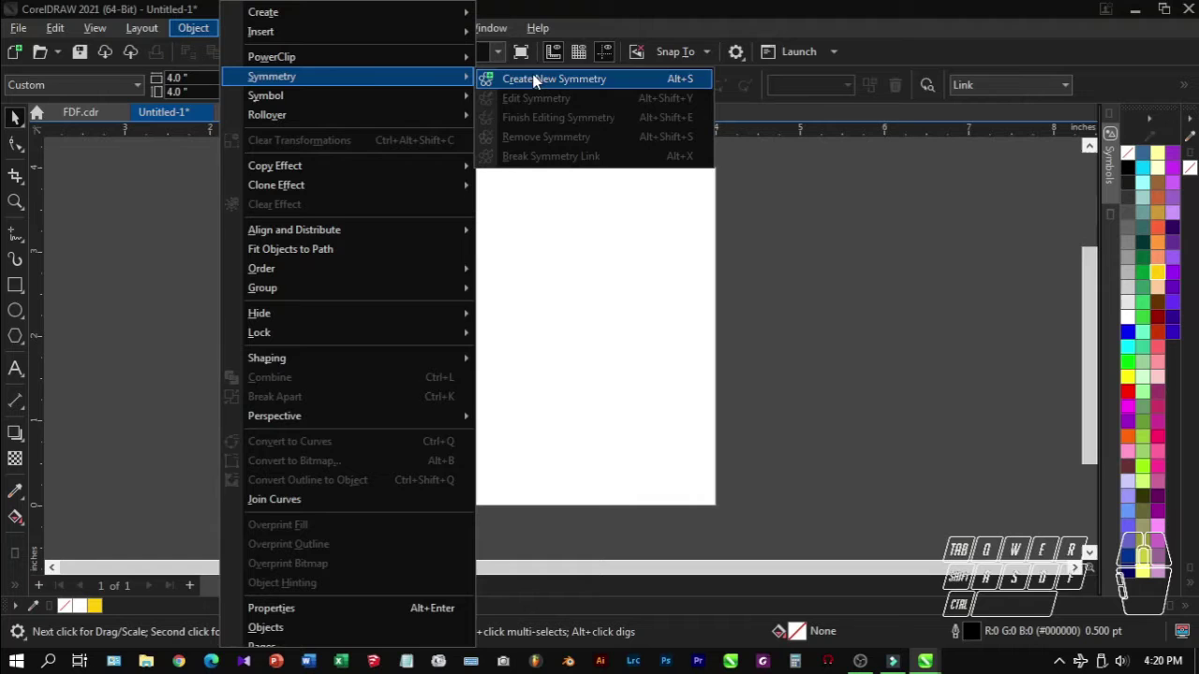
{"action": "left_click", "coordinate": [543, 84]}
{"action": "left_click", "coordinate": [459, 165]}
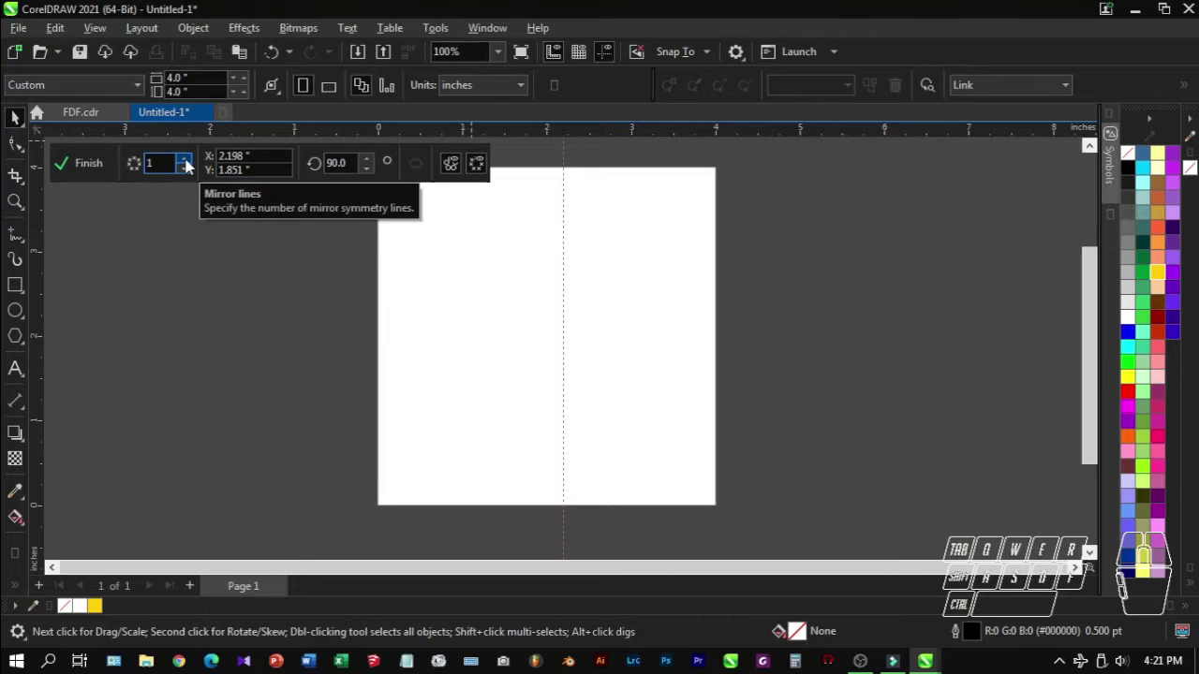
Adjust the Mirror lines count up and back down, settling on 2 mirror lines
{"action": "left_click", "coordinate": [191, 164]}
{"action": "left_click", "coordinate": [191, 164]}
{"action": "left_click", "coordinate": [191, 164]}
{"action": "left_click", "coordinate": [191, 164]}
{"action": "double_click", "coordinate": [191, 164]}
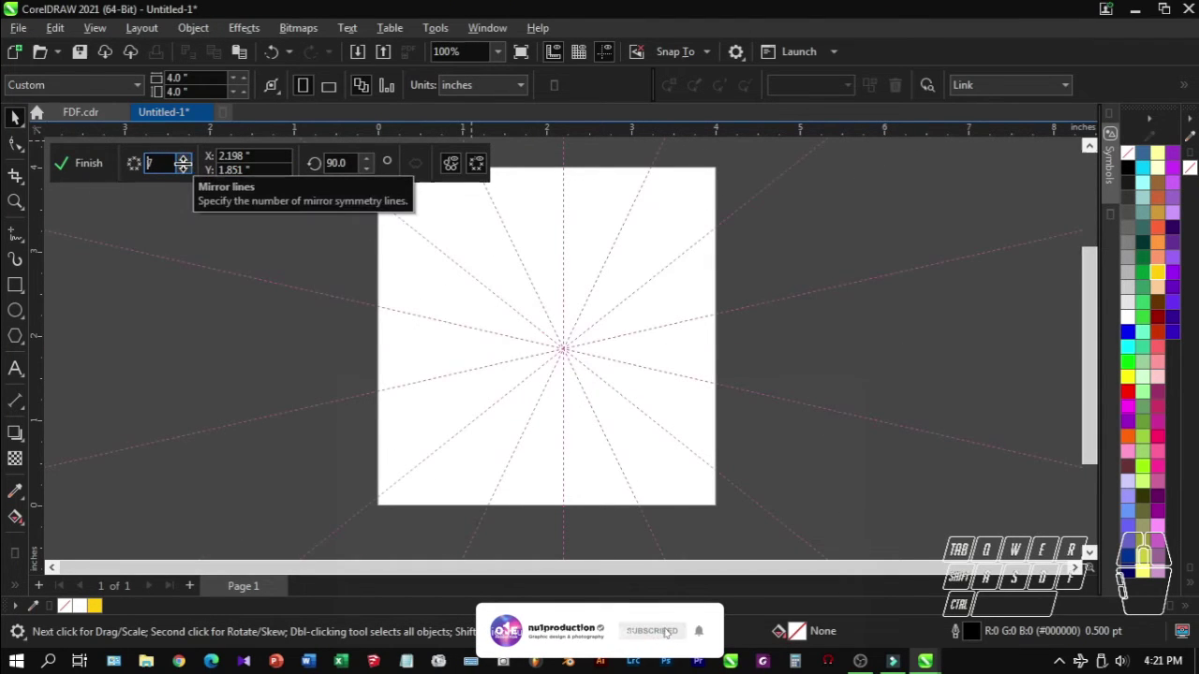
{"action": "left_click", "coordinate": [189, 172]}
{"action": "left_click", "coordinate": [189, 173]}
{"action": "left_click", "coordinate": [190, 173]}
{"action": "double_click", "coordinate": [189, 173]}
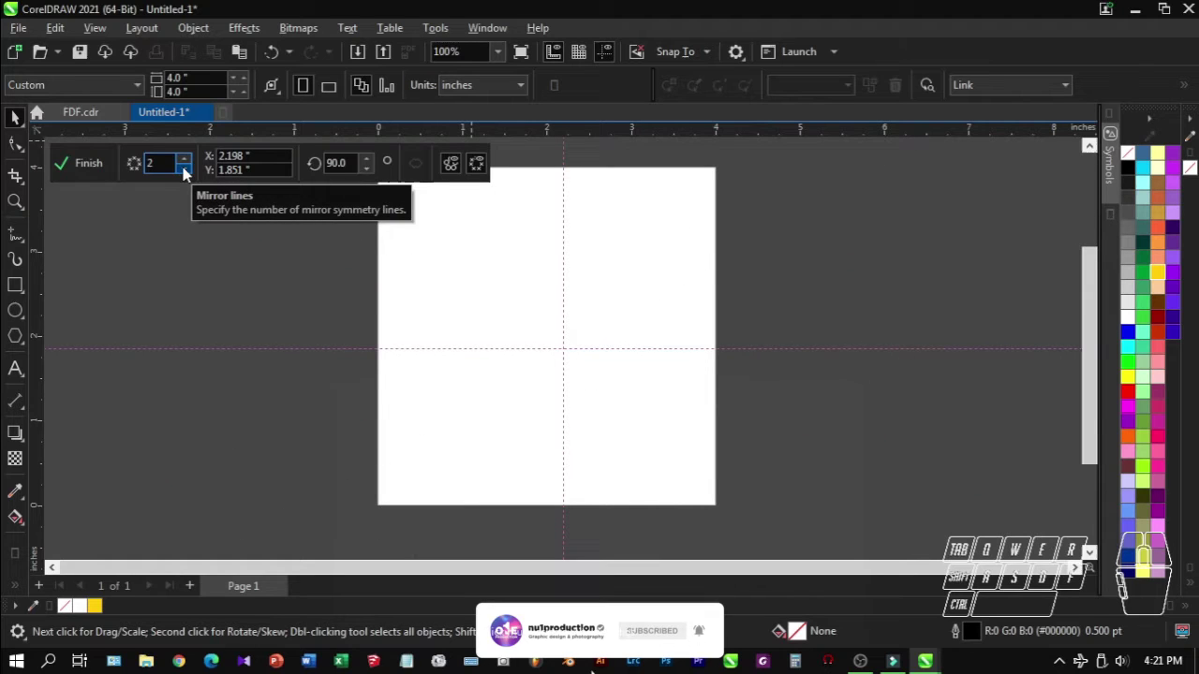
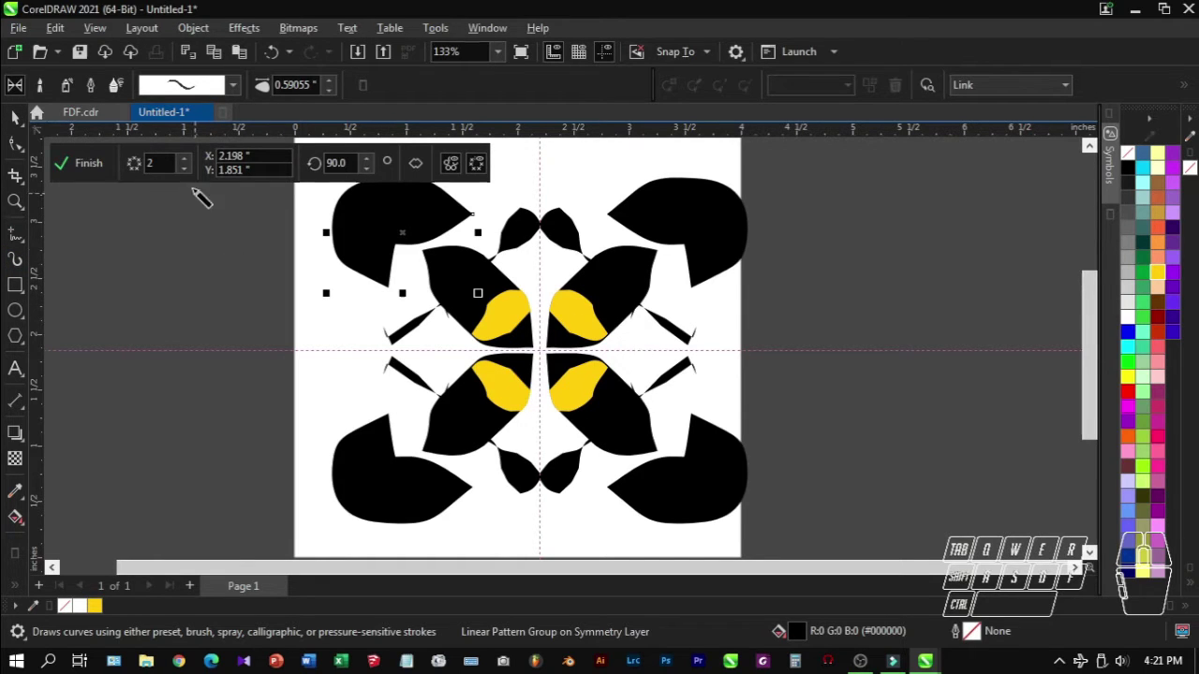
Narrow the Artistic Media stroke width to about 0.54" for painting the petal shapes
{"action": "left_click", "coordinate": [330, 94]}
{"action": "left_click", "coordinate": [329, 94]}
{"action": "left_click", "coordinate": [330, 95]}
{"action": "double_click", "coordinate": [329, 95]}
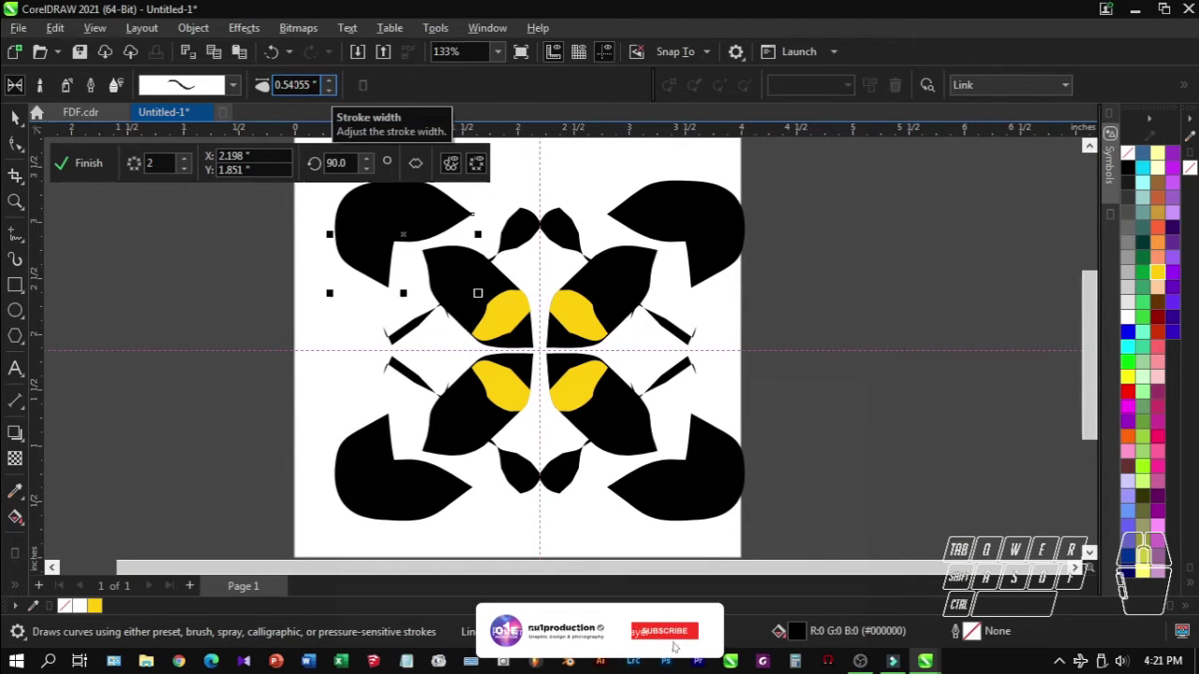
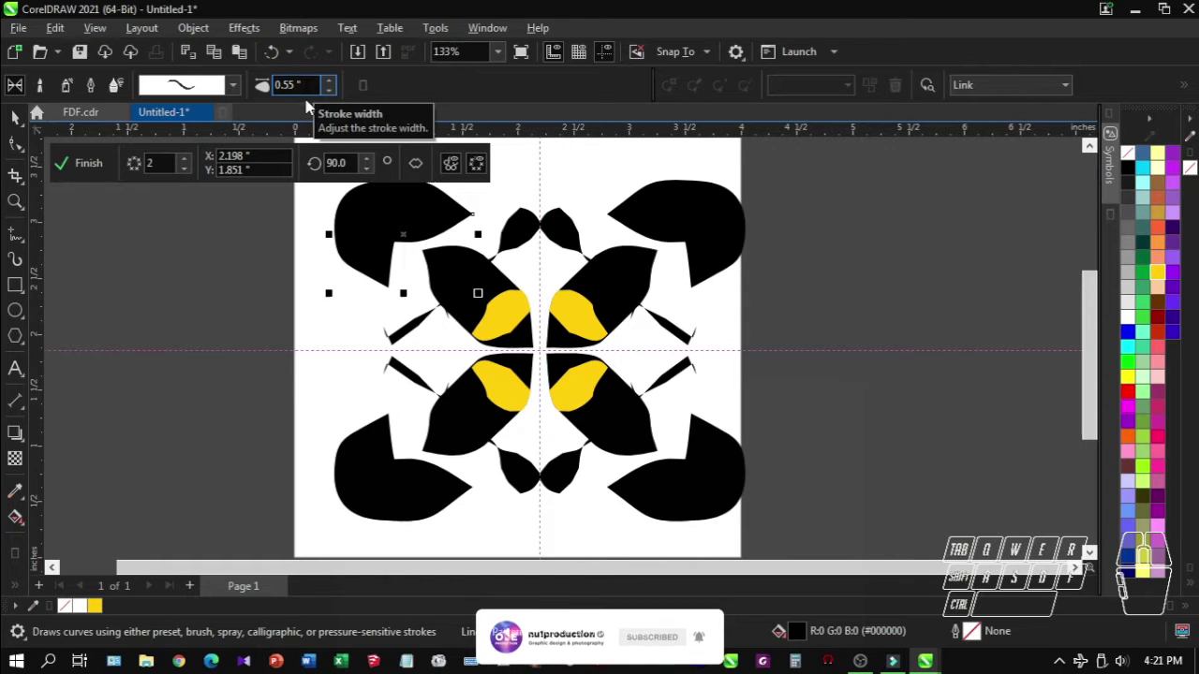
{"action": "left_click", "coordinate": [336, 98]}
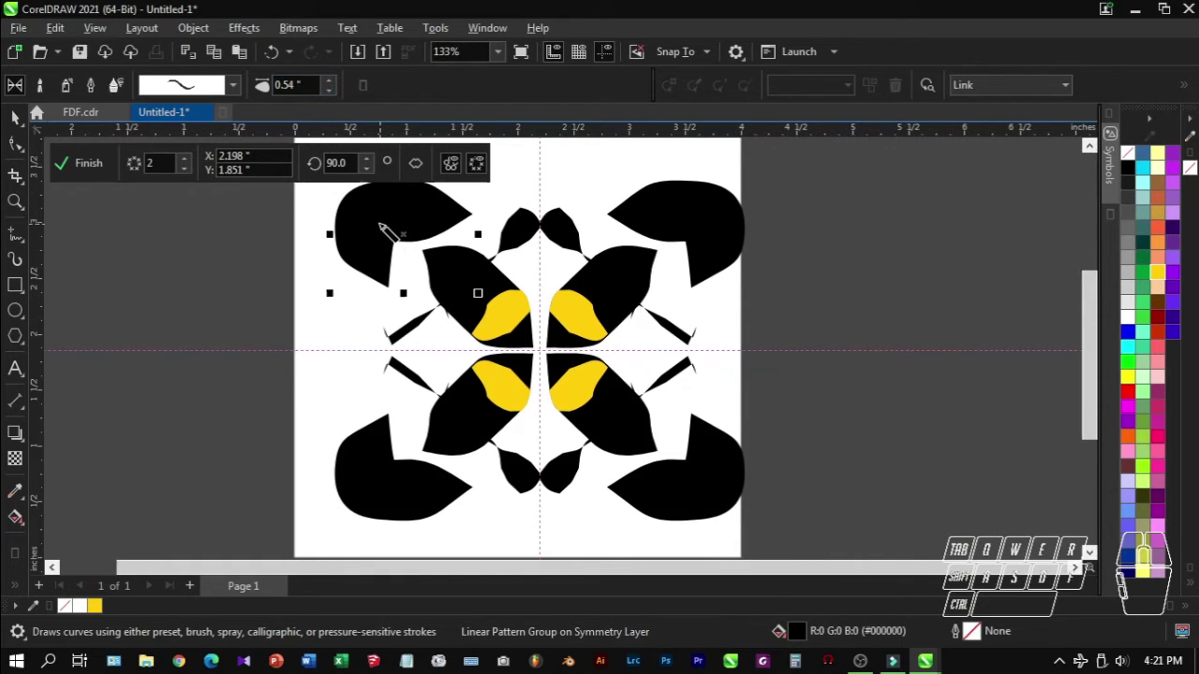
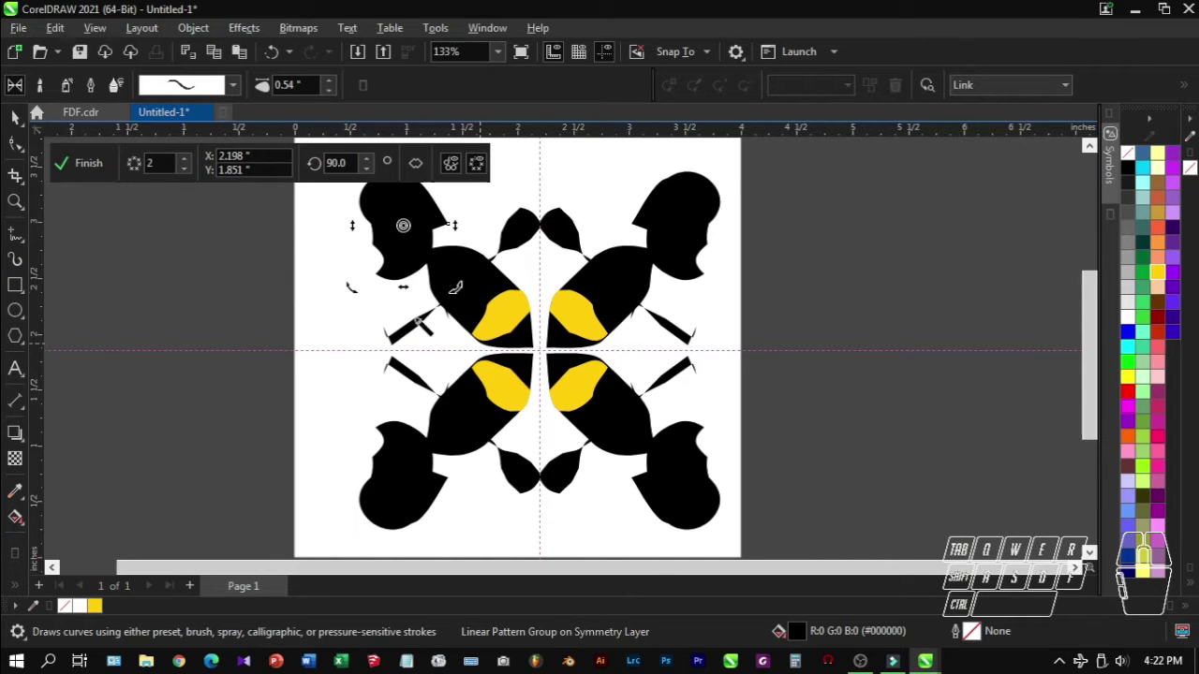
Undo the large outer black shapes and toggle the mirrored-copy preview off and back to full
{"action": "left_click", "coordinate": [287, 50]}
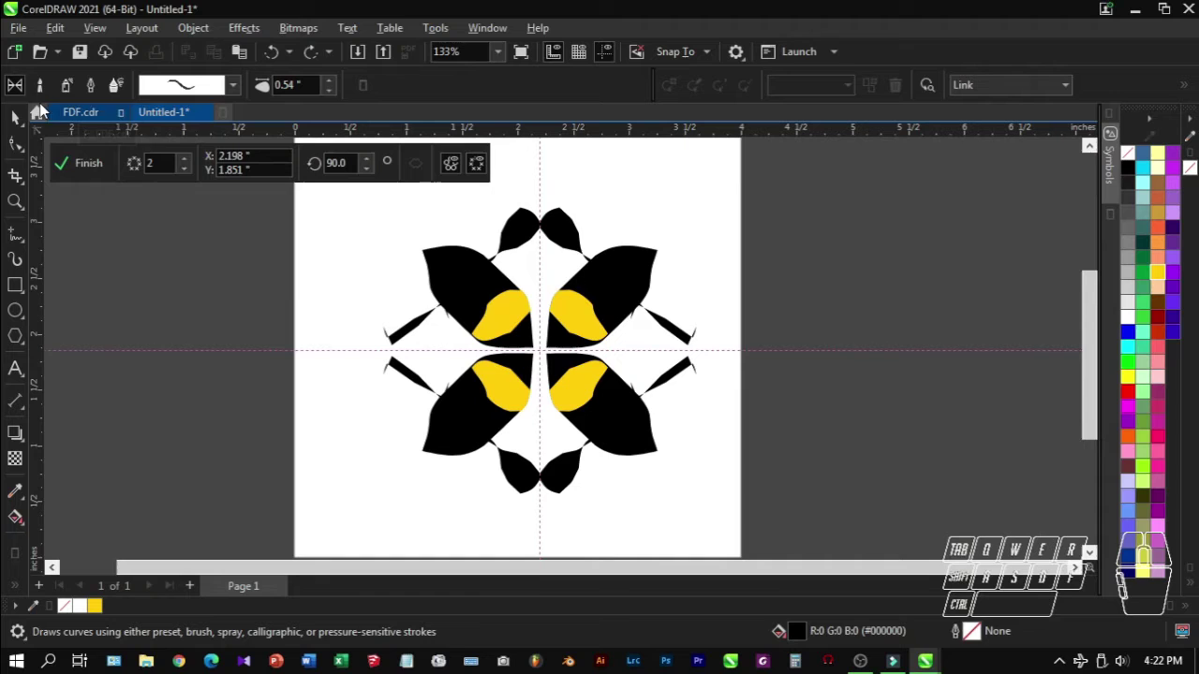
{"action": "left_click", "coordinate": [10, 126]}
{"action": "left_click", "coordinate": [177, 264]}
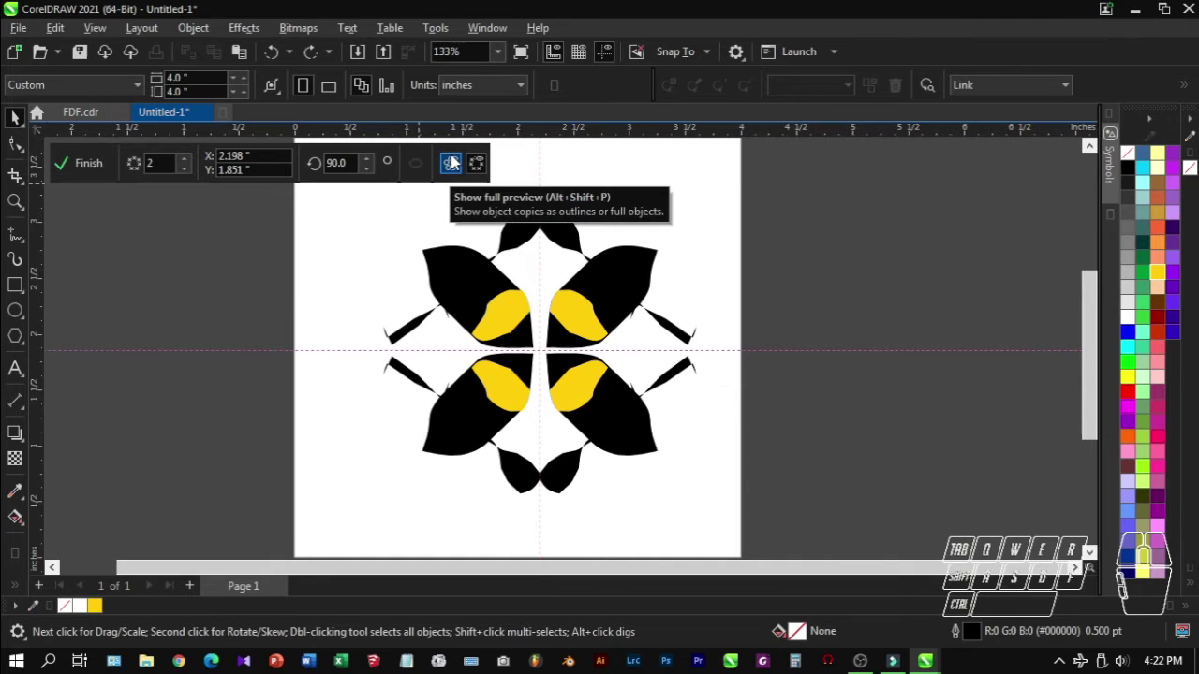
{"action": "left_click", "coordinate": [458, 165]}
{"action": "left_click", "coordinate": [458, 165]}
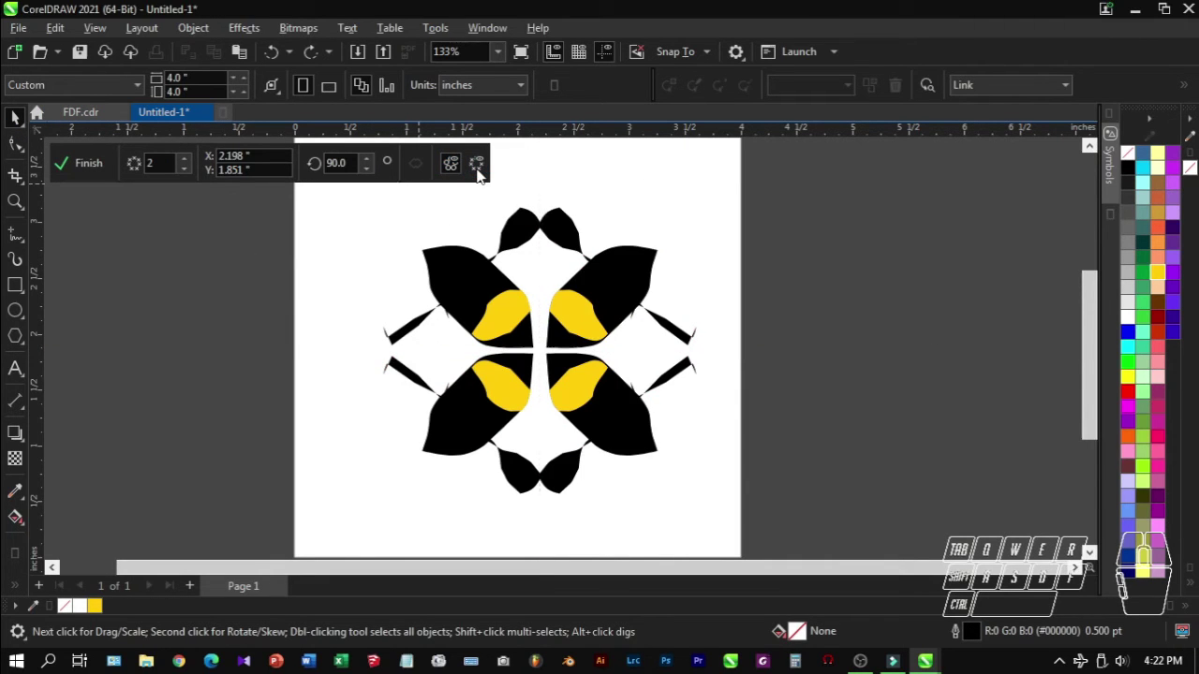
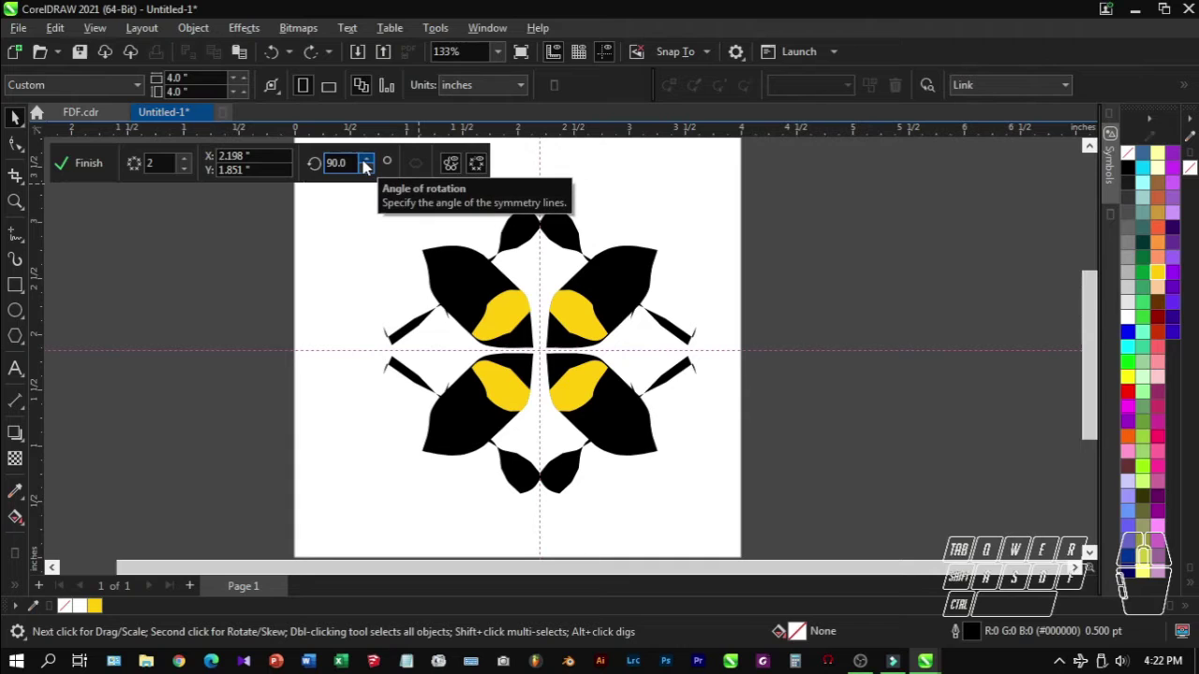
Try different angles of rotation for the symmetry lines, then set it back to 90
{"action": "left_click", "coordinate": [369, 166]}
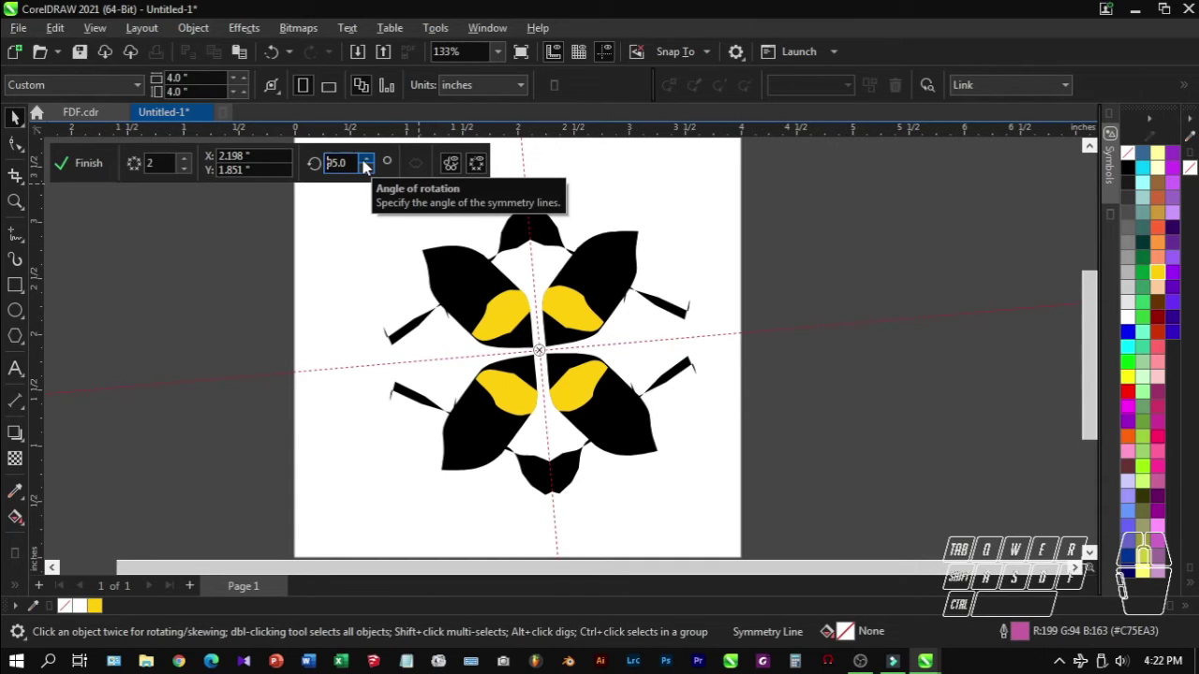
{"action": "double_click", "coordinate": [371, 166]}
{"action": "left_click", "coordinate": [371, 173]}
{"action": "left_click", "coordinate": [371, 173]}
{"action": "double_click", "coordinate": [371, 173]}
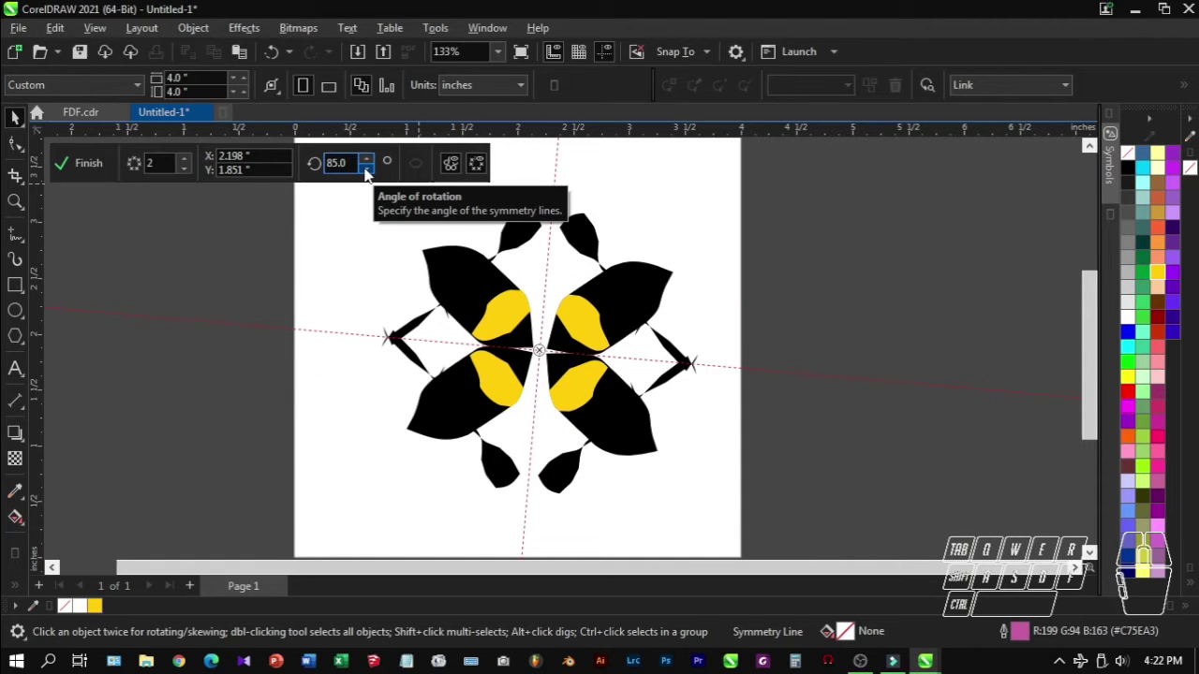
{"action": "left_click", "coordinate": [373, 165]}
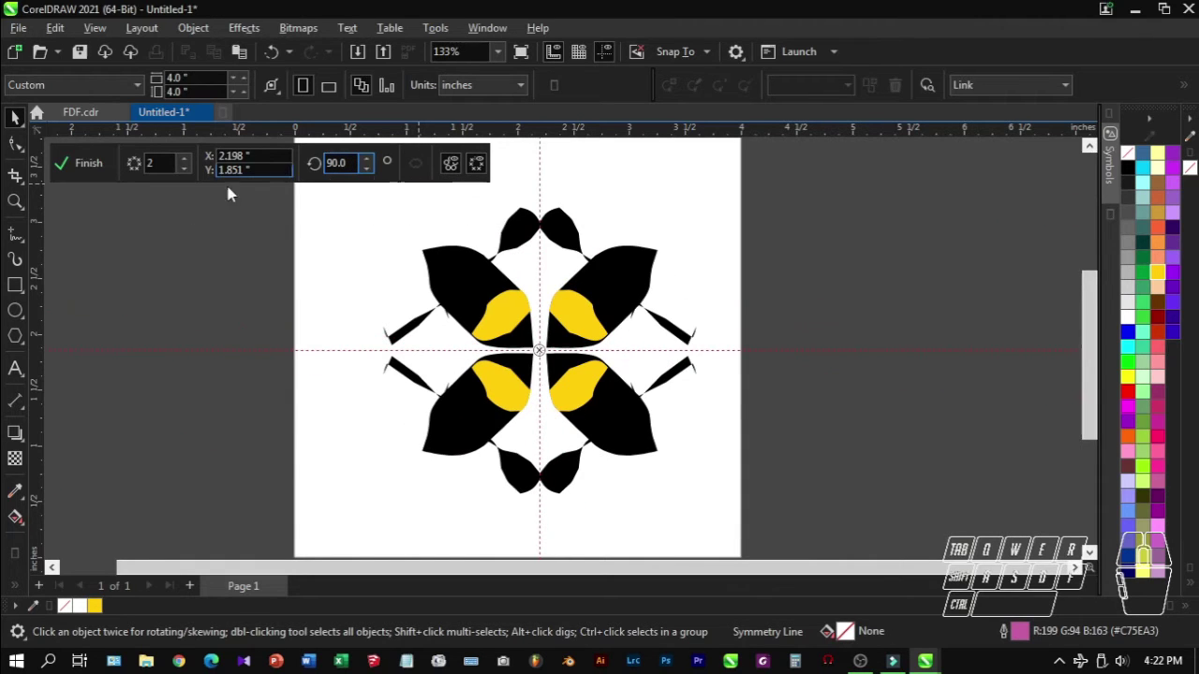
Raise the Mirror lines count to 5, turning the petals into a five-fold black flower with a yellow ring
{"action": "left_click", "coordinate": [183, 166]}
{"action": "left_click", "coordinate": [184, 167]}
{"action": "left_click", "coordinate": [184, 167]}
{"action": "left_click", "coordinate": [184, 166]}
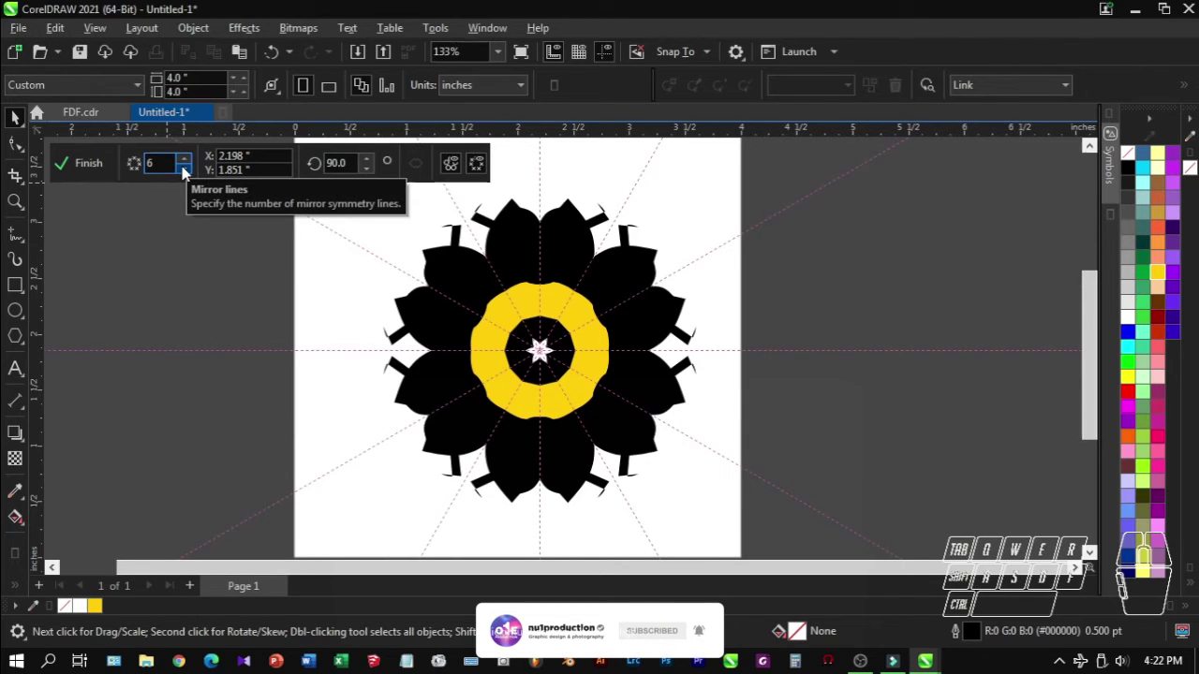
{"action": "left_click", "coordinate": [188, 171]}
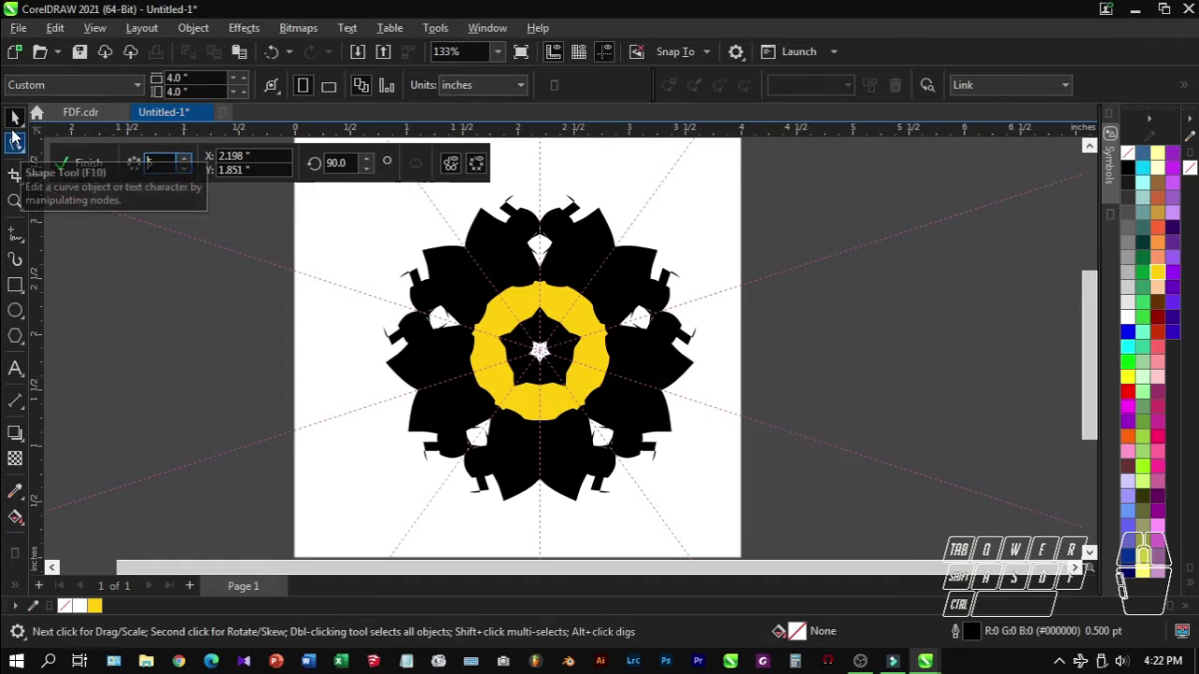
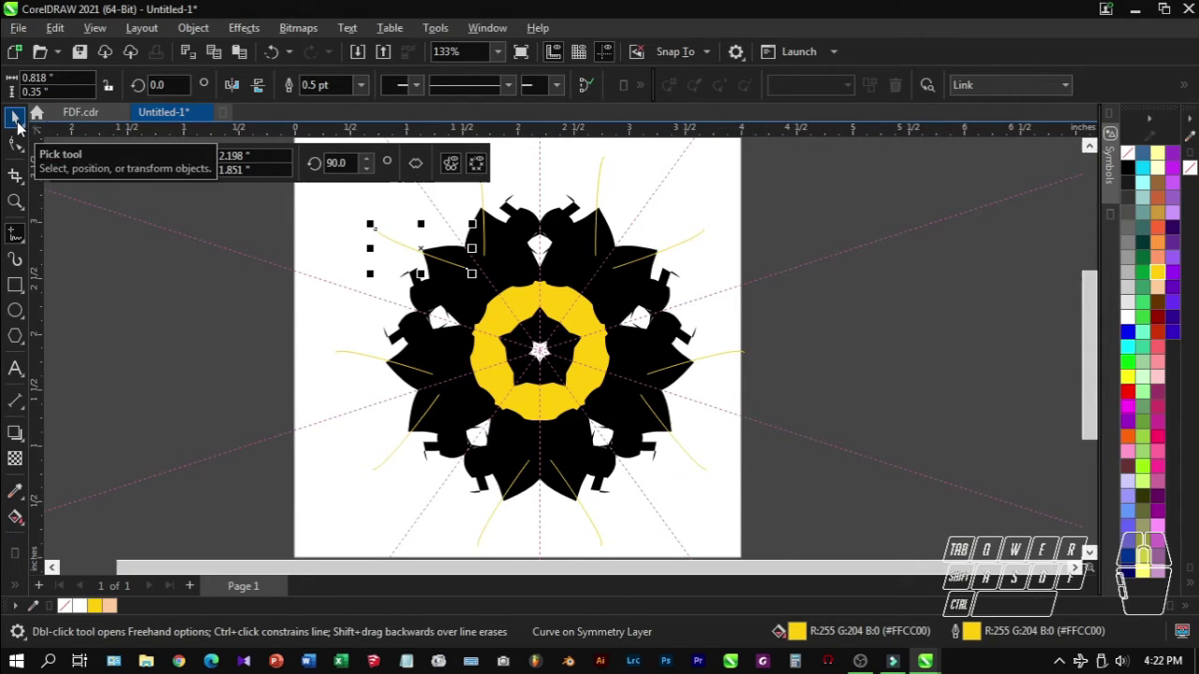
Step the Mirror lines spinner down to 2 and back up to 12, making the flower twelve-fold
{"action": "left_click", "coordinate": [24, 128]}
{"action": "left_click", "coordinate": [188, 322]}
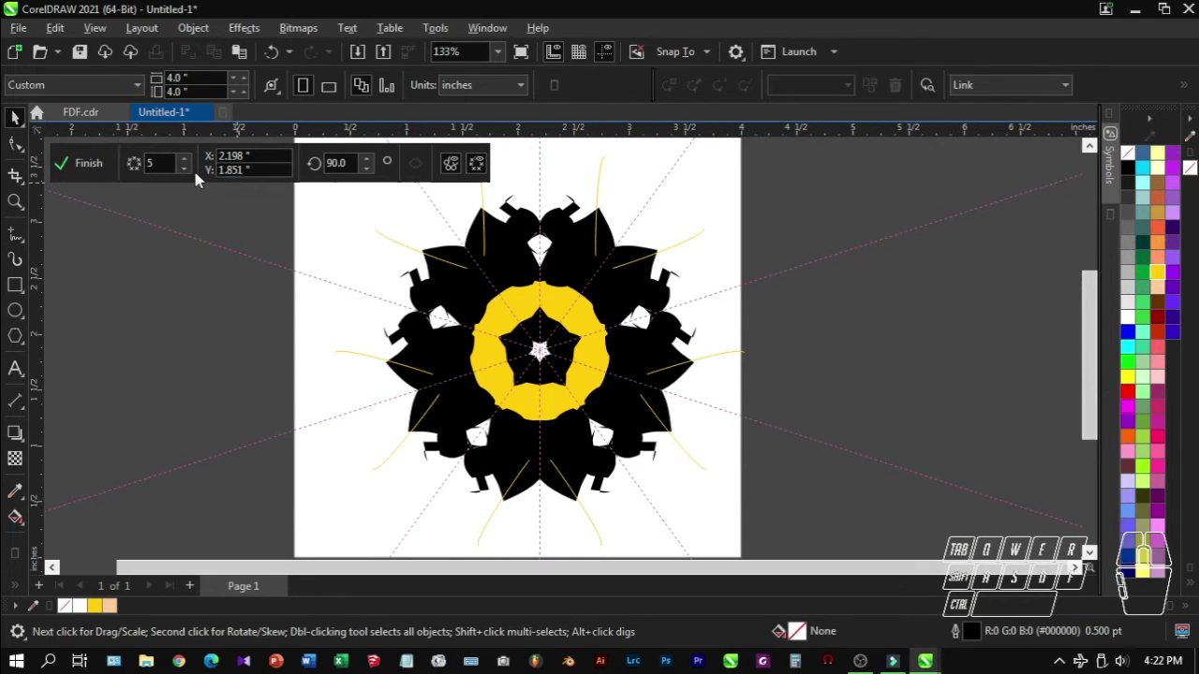
{"action": "left_click", "coordinate": [185, 176]}
{"action": "double_click", "coordinate": [185, 176]}
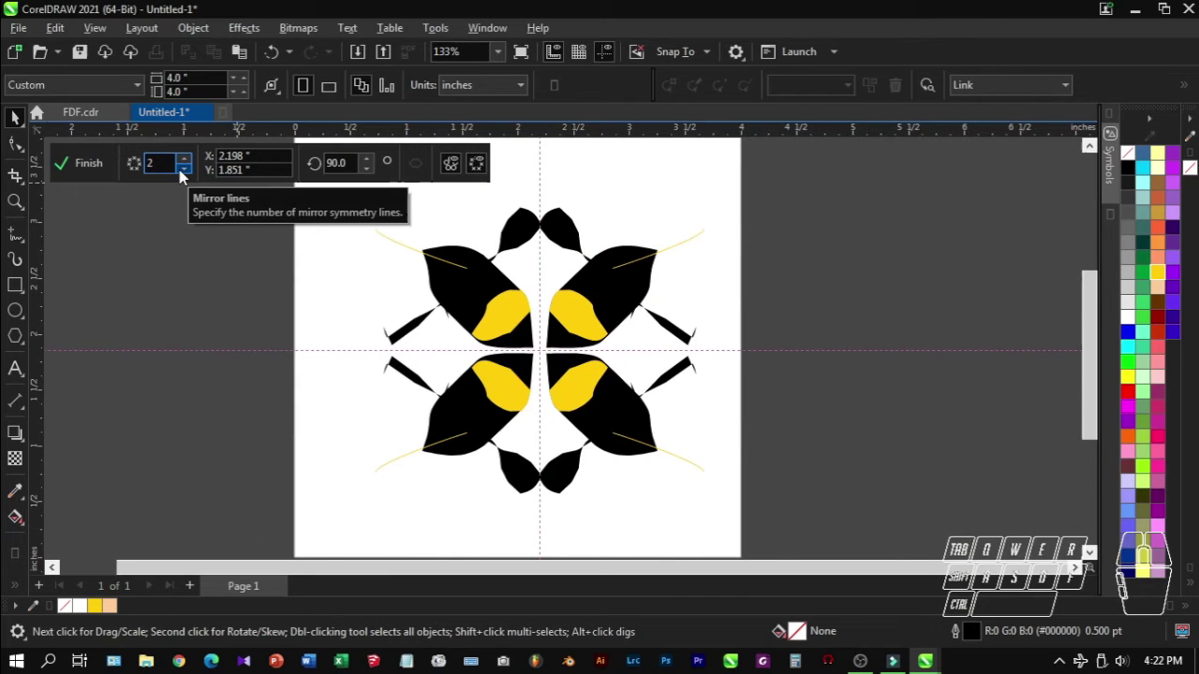
{"action": "left_click", "coordinate": [186, 175]}
{"action": "left_click", "coordinate": [188, 162]}
{"action": "left_click", "coordinate": [187, 162]}
{"action": "left_click", "coordinate": [188, 162]}
{"action": "left_click", "coordinate": [186, 162]}
{"action": "left_click", "coordinate": [186, 162]}
{"action": "left_click", "coordinate": [186, 162]}
{"action": "left_click", "coordinate": [186, 162]}
{"action": "left_click", "coordinate": [186, 162]}
{"action": "left_click", "coordinate": [187, 162]}
{"action": "left_click", "coordinate": [186, 162]}
{"action": "left_click", "coordinate": [186, 162]}
{"action": "left_click", "coordinate": [186, 162]}
{"action": "double_click", "coordinate": [186, 162]}
{"action": "left_click", "coordinate": [184, 162]}
{"action": "double_click", "coordinate": [184, 162]}
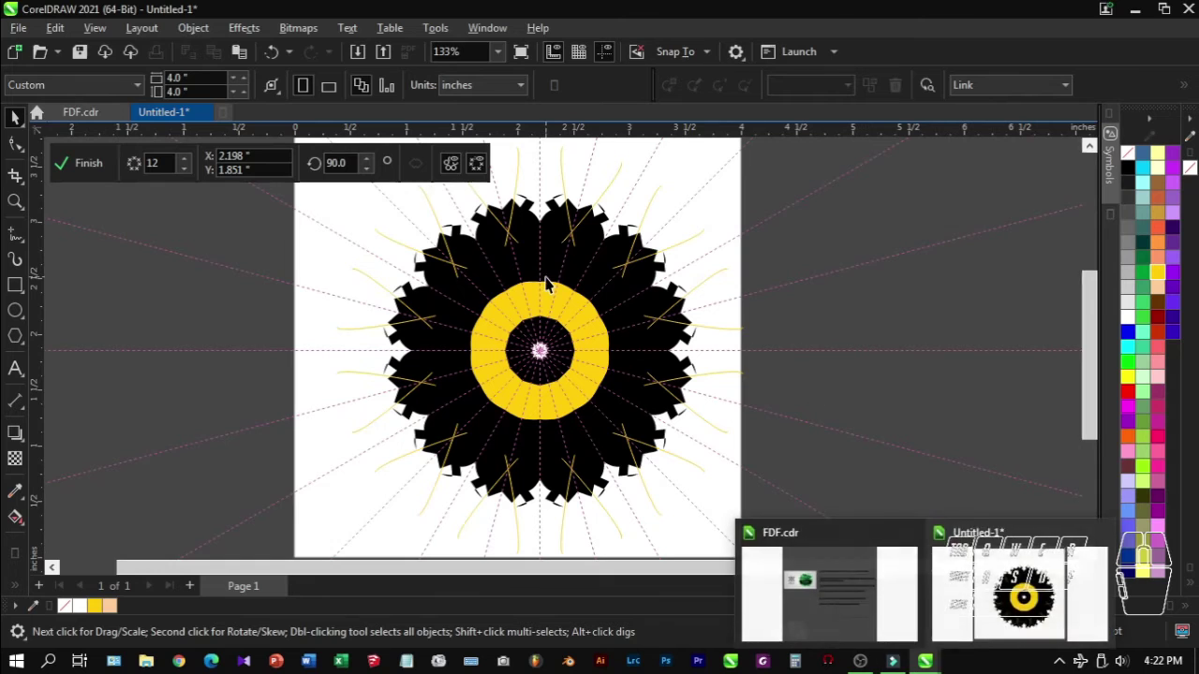
Finish the symmetry editing, leaving a selectable symmetry group
{"action": "left_click", "coordinate": [82, 169]}
{"action": "left_click", "coordinate": [14, 120]}
{"action": "left_click", "coordinate": [188, 272]}
{"action": "left_click", "coordinate": [511, 307]}
Re-edit the symmetry to 5 mirror lines, finish, and break the link into a group of 90 objects
{"action": "scroll", "scroll_direction": "up", "scroll_amount": 3}
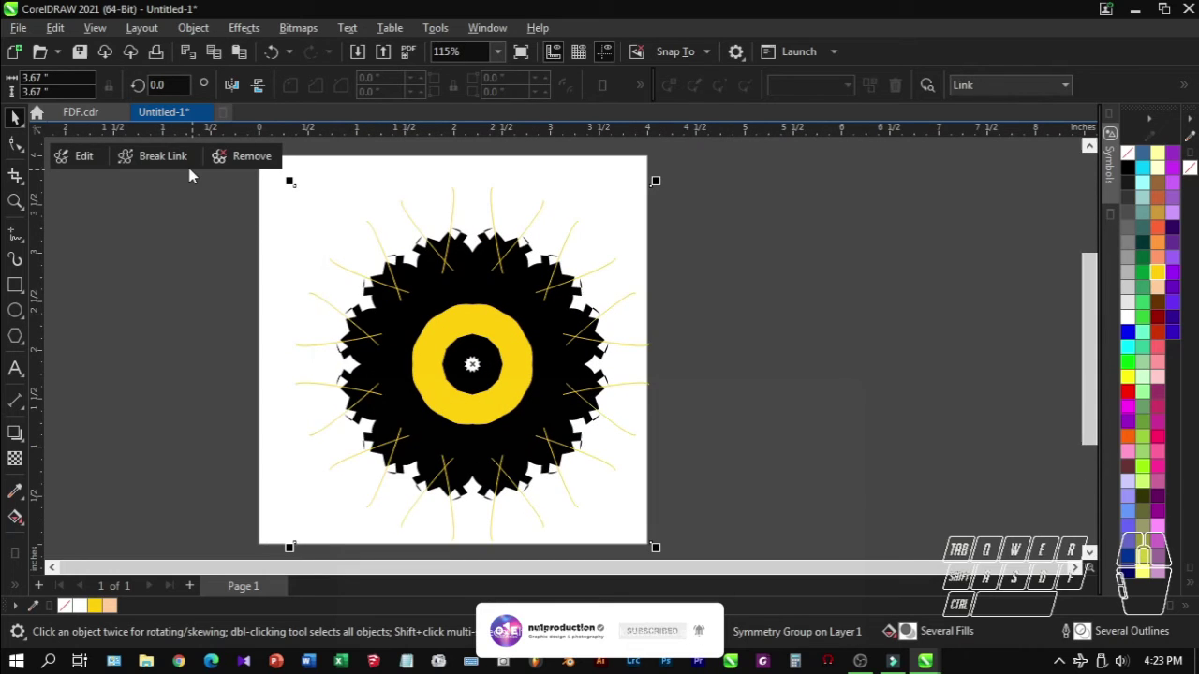
{"action": "left_click", "coordinate": [87, 161]}
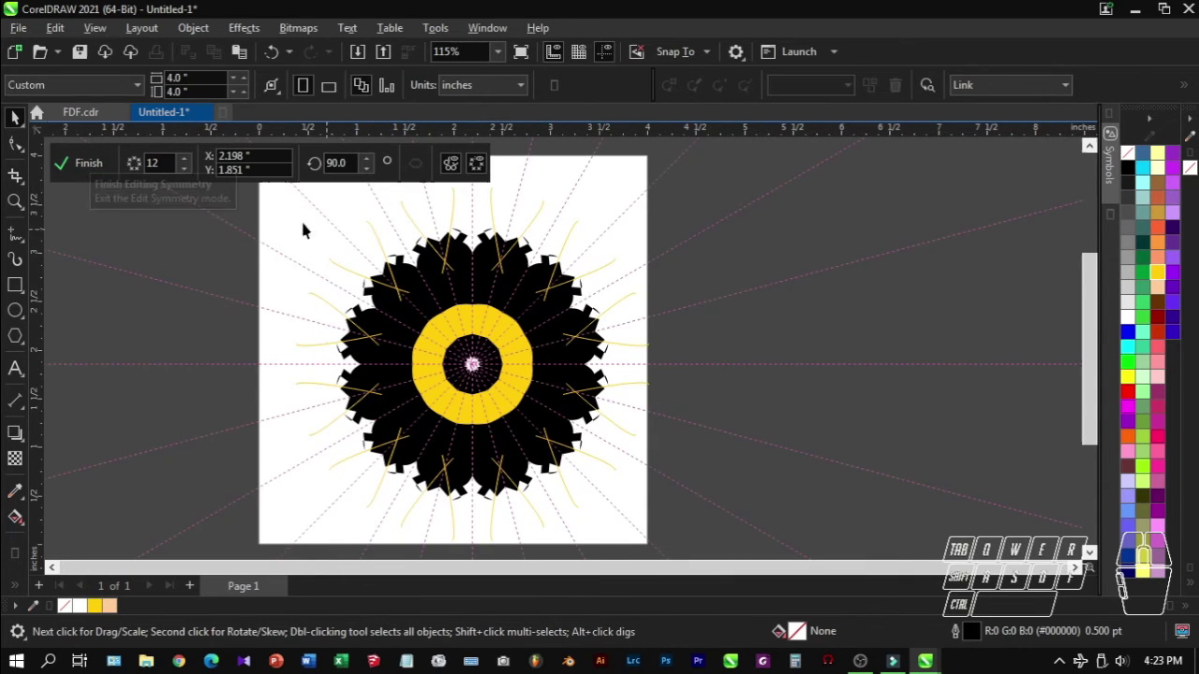
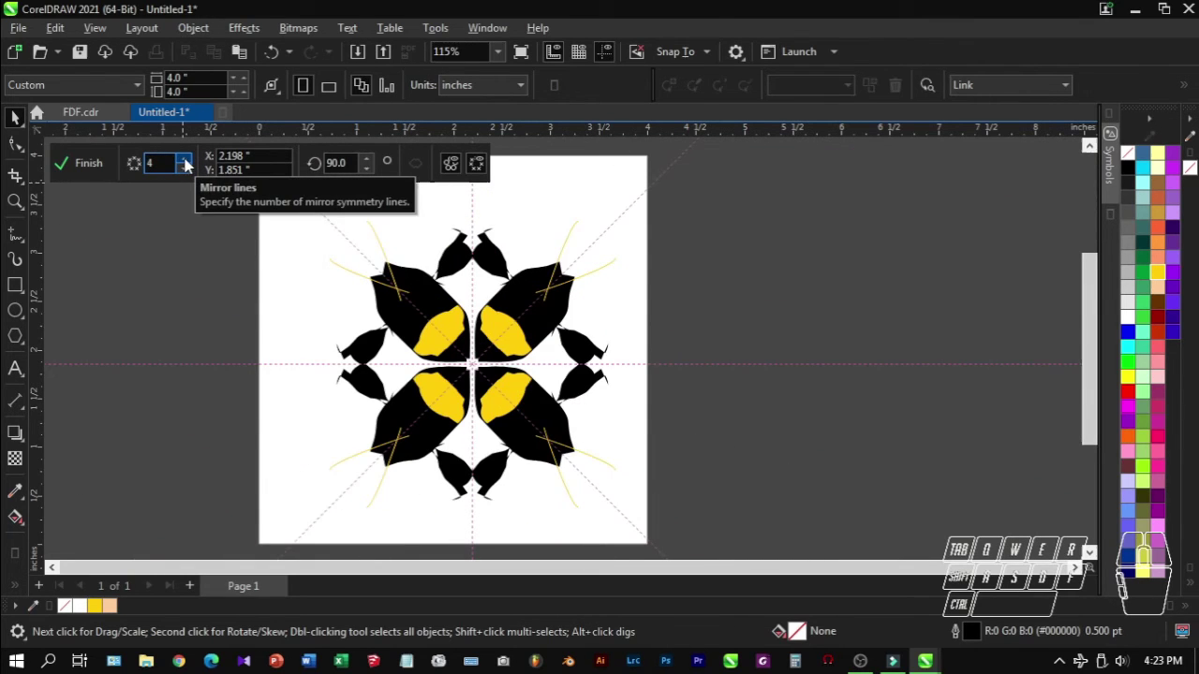
{"action": "left_click", "coordinate": [191, 164]}
{"action": "left_click", "coordinate": [101, 170]}
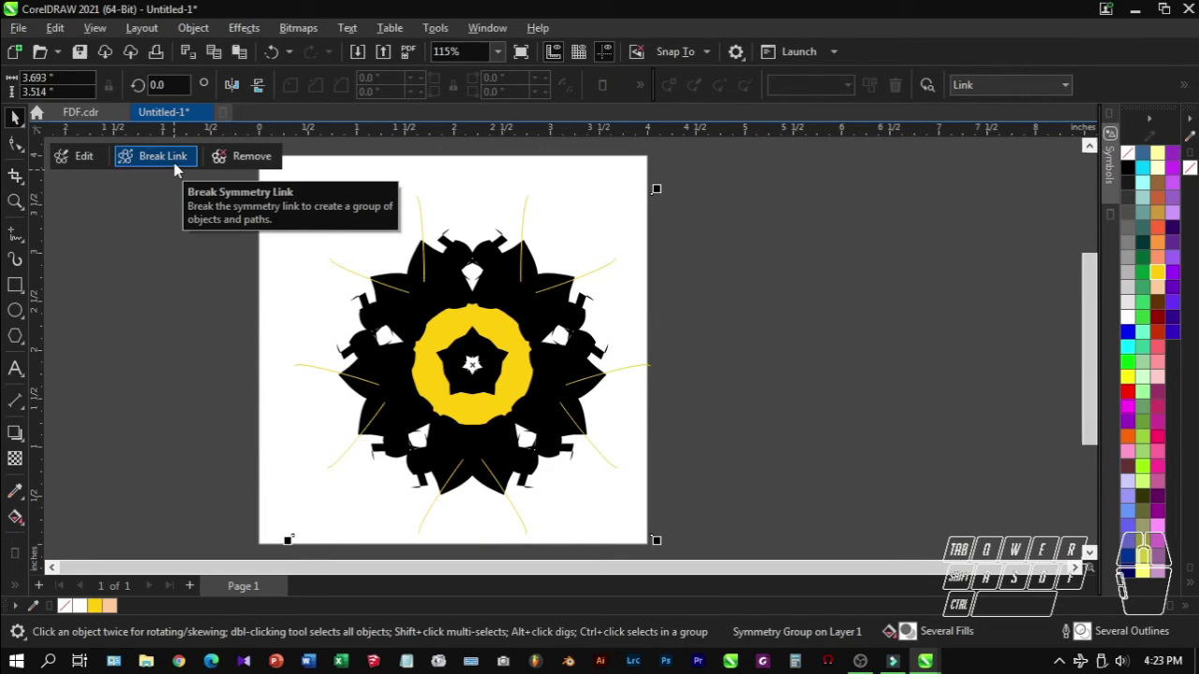
{"action": "left_click", "coordinate": [180, 168]}
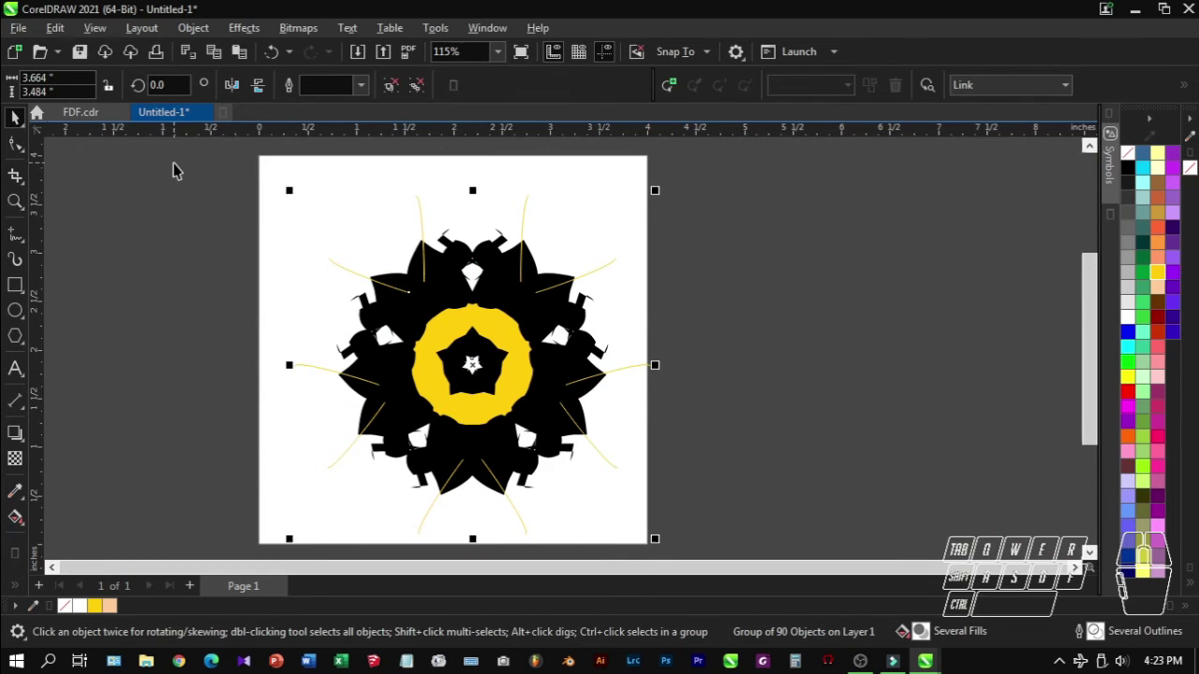